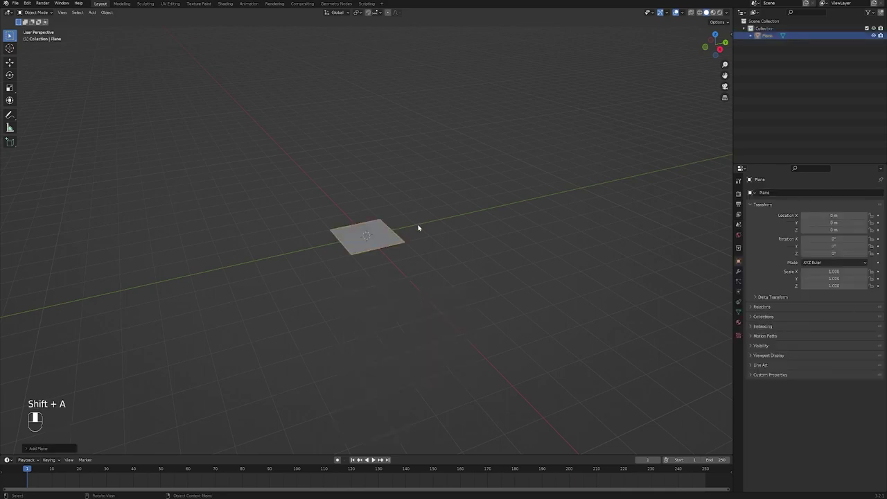
- Scale the plane up to roughly three times its size
{"action": "key", "text": "s"}
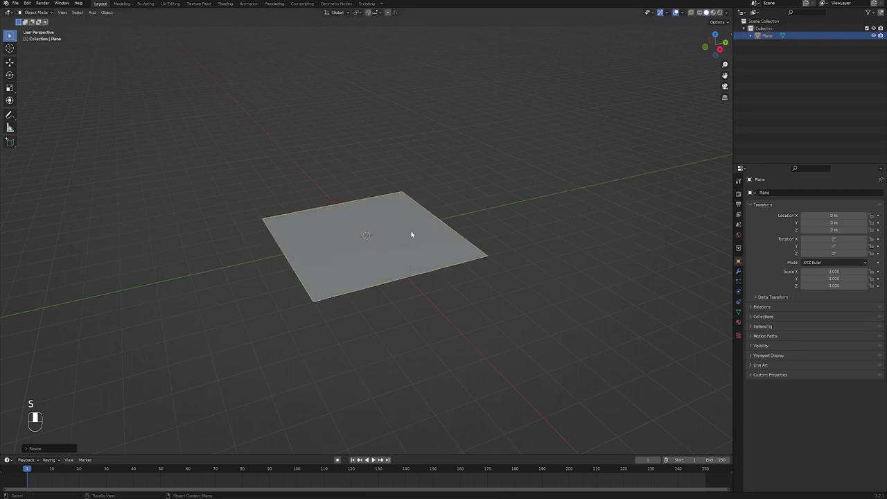
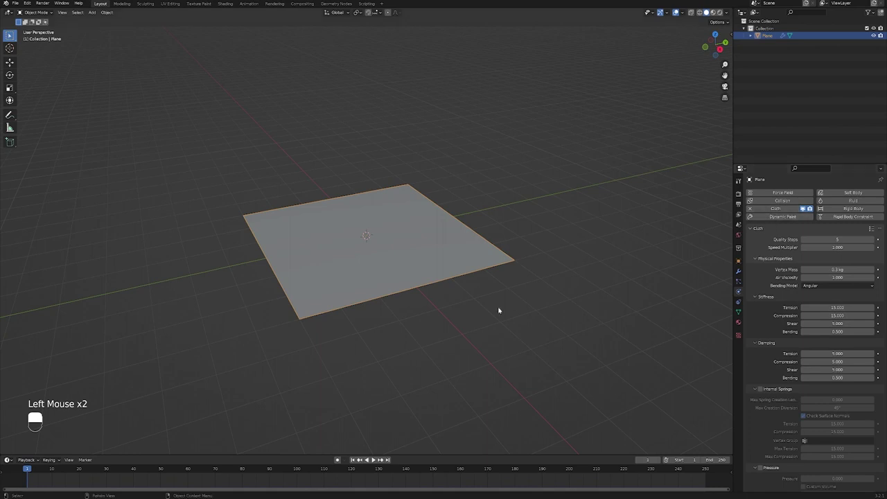
- Play the animation to watch the cloth plane fall away from the origin
{"action": "key", "text": "space"}
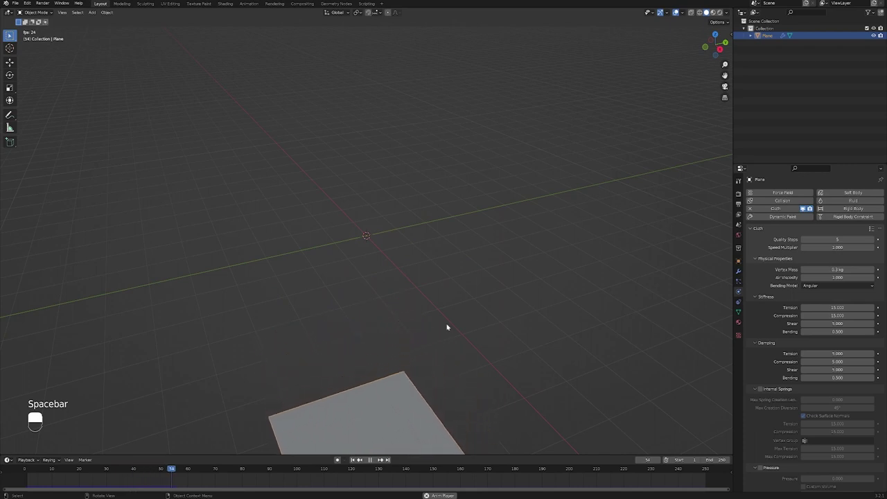
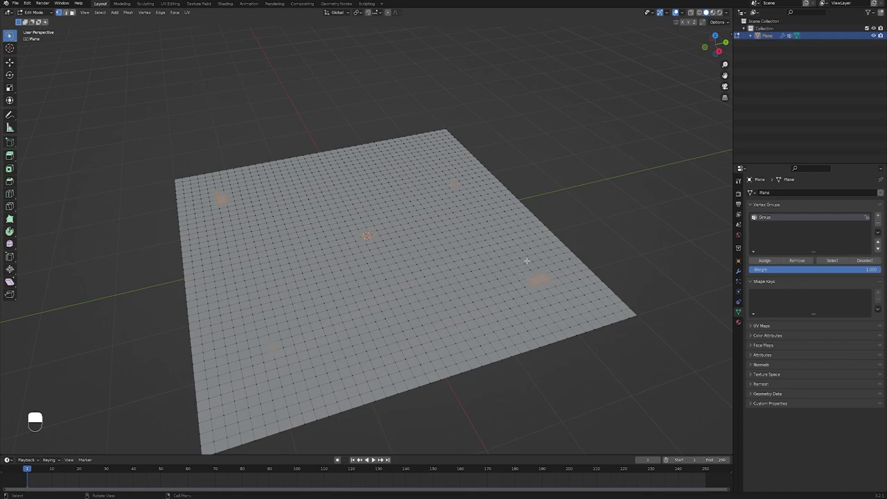
- Return the plane from Edit Mode to Object Mode with the Group vertices assigned
{"action": "key", "text": "Tab"}
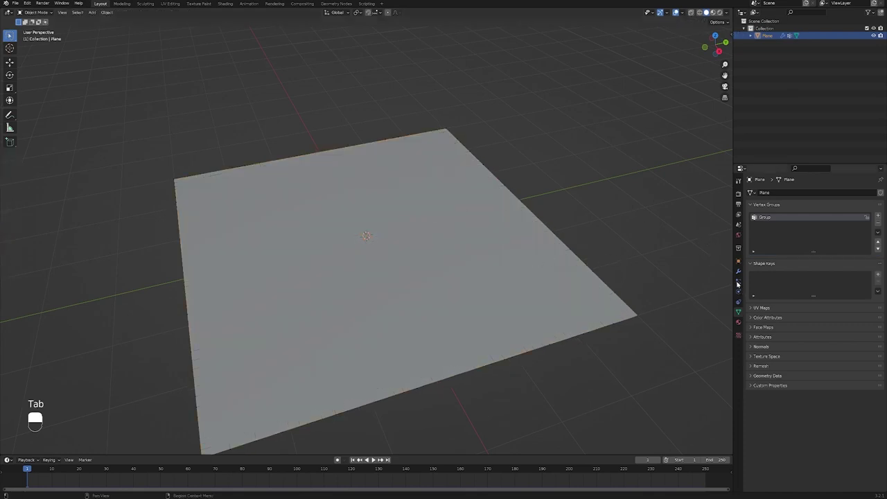
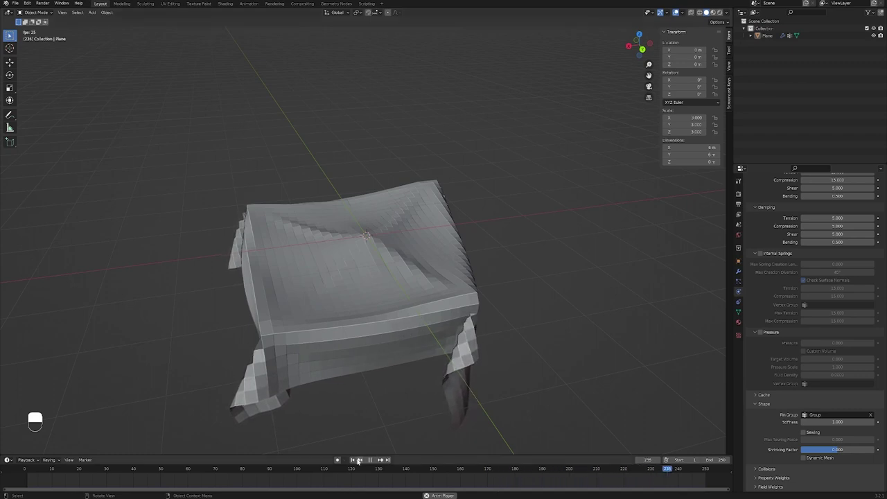
- Replay the pinned drape from the start and orbit around the hanging cloth
{"action": "key", "text": "space"}
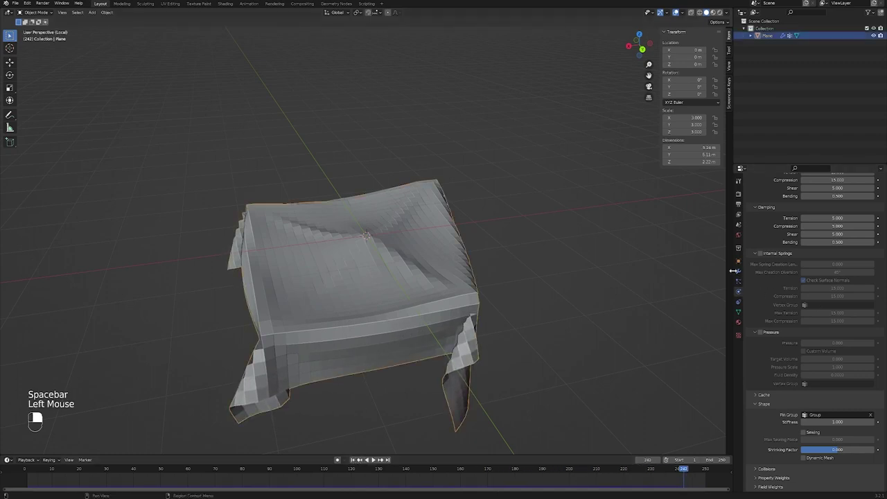
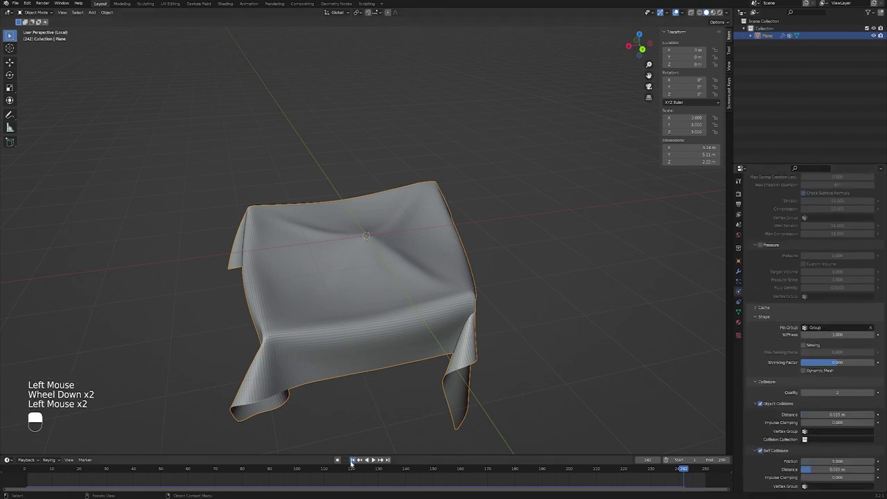
{"action": "left_click", "coordinate": [372, 457]}
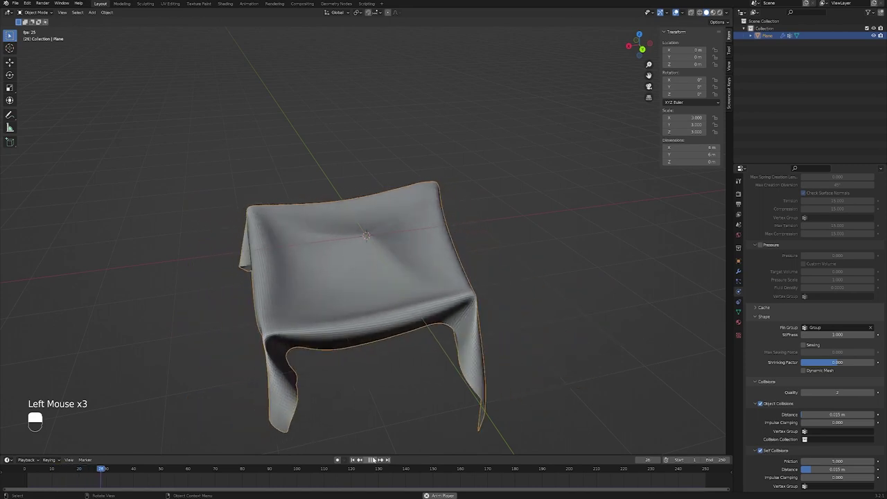
{"action": "middle_click", "coordinate": [349, 297]}
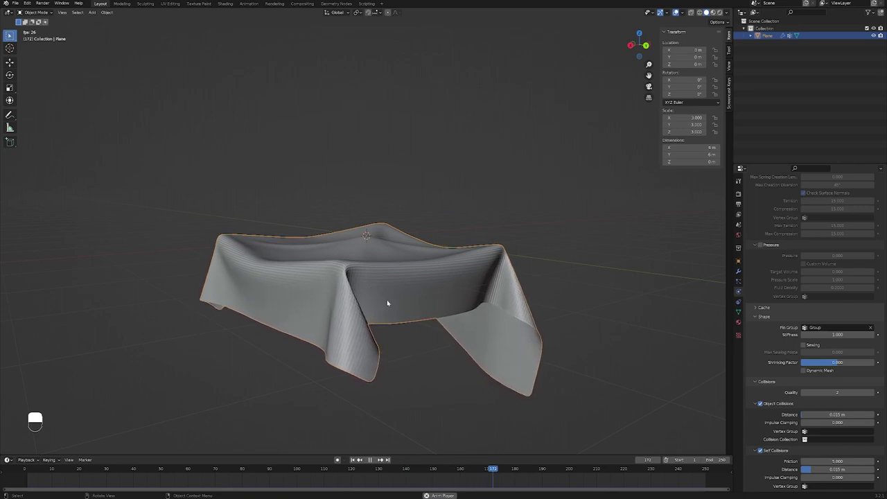
{"action": "middle_click", "coordinate": [397, 288]}
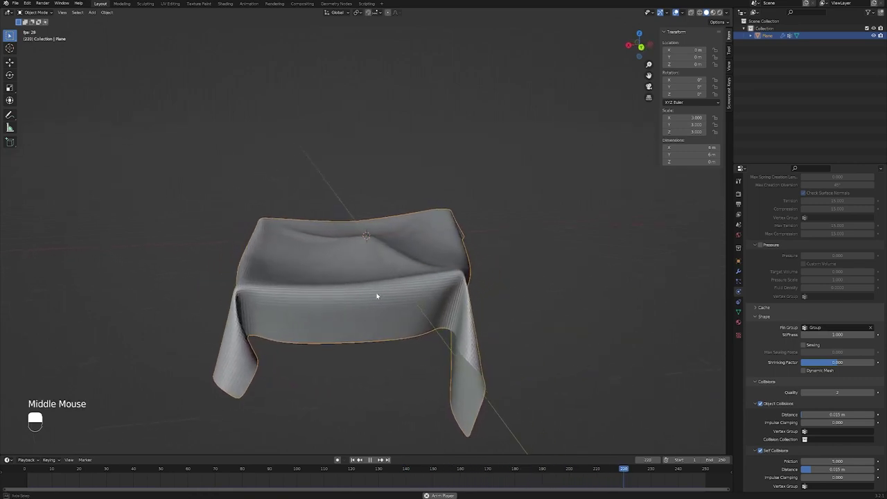
- Stop playback so the timeline returns to frame 1 with the plane flat
{"action": "key", "text": "space"}
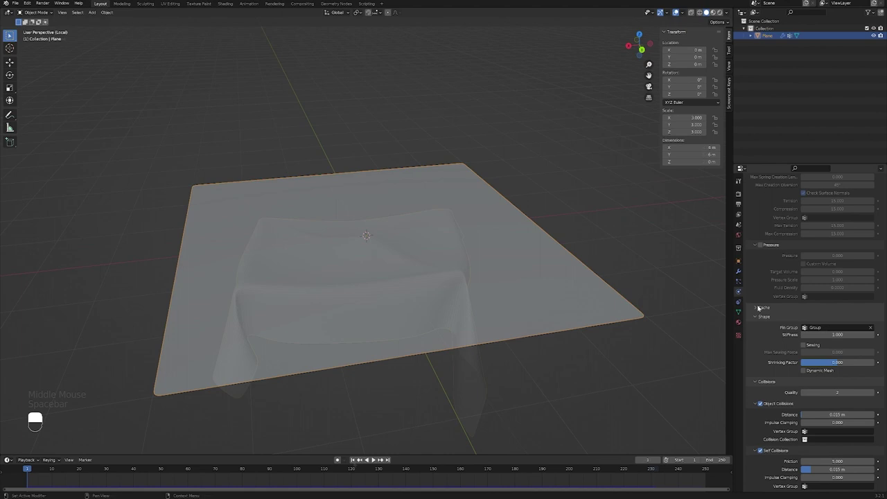
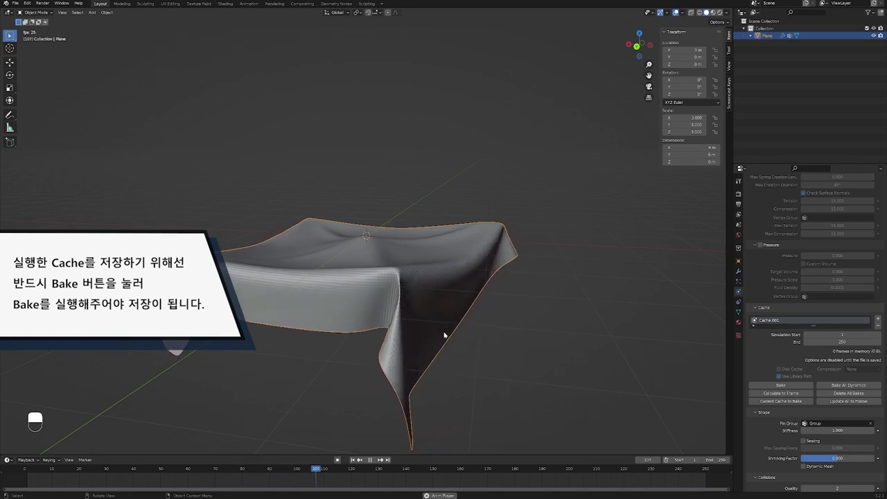
- Stop playback and switch to the camera view of the plane before baking Cache.002
{"action": "key", "text": "space"}
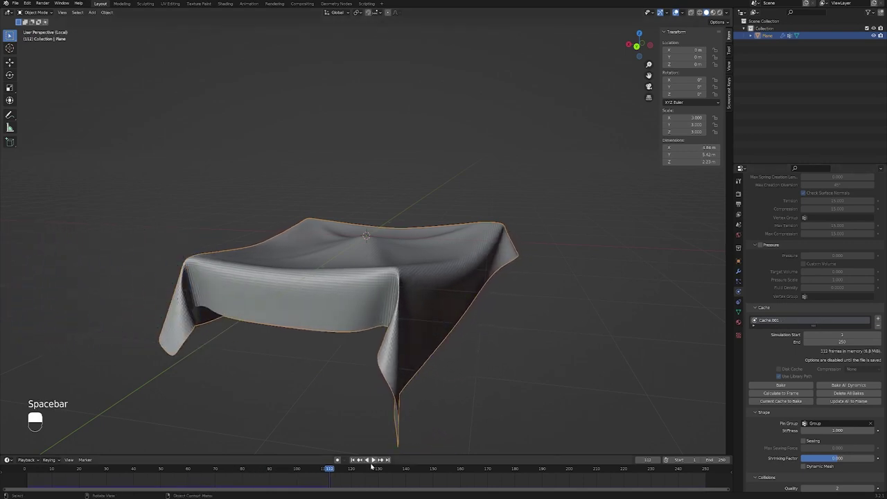
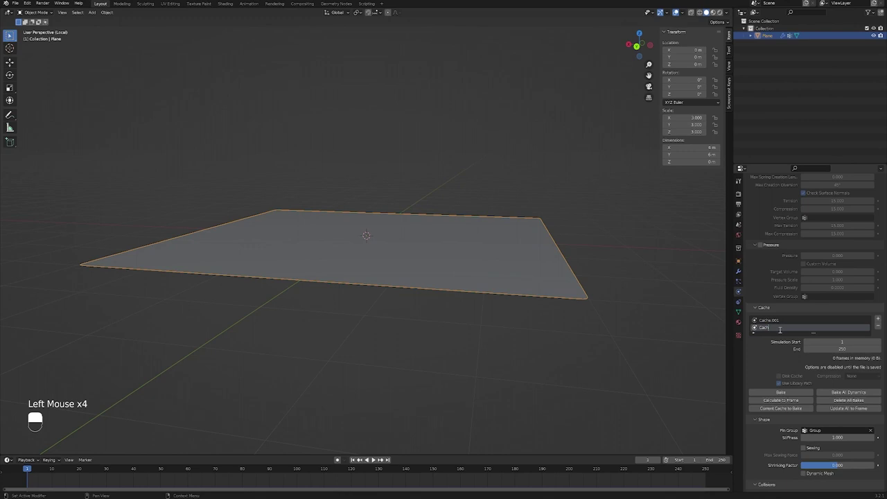
{"action": "key", "text": "KP_0"}
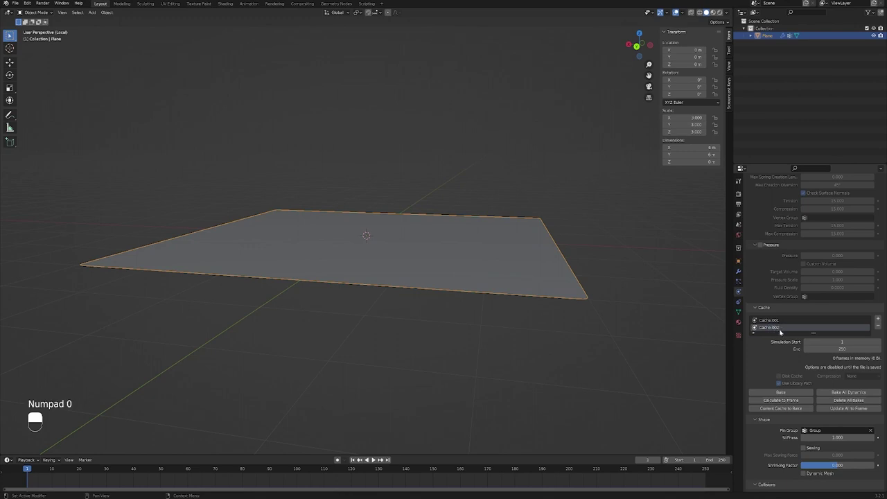
{"action": "scroll", "scroll_direction": "up", "scroll_amount": 3}
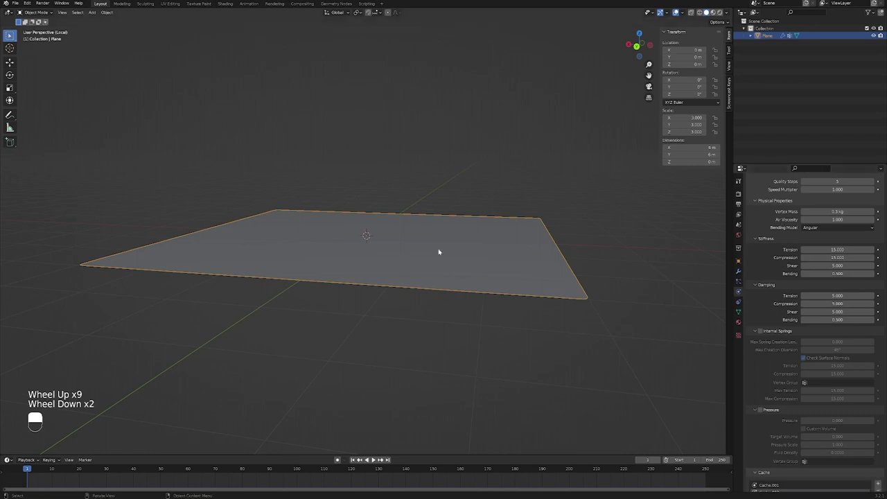
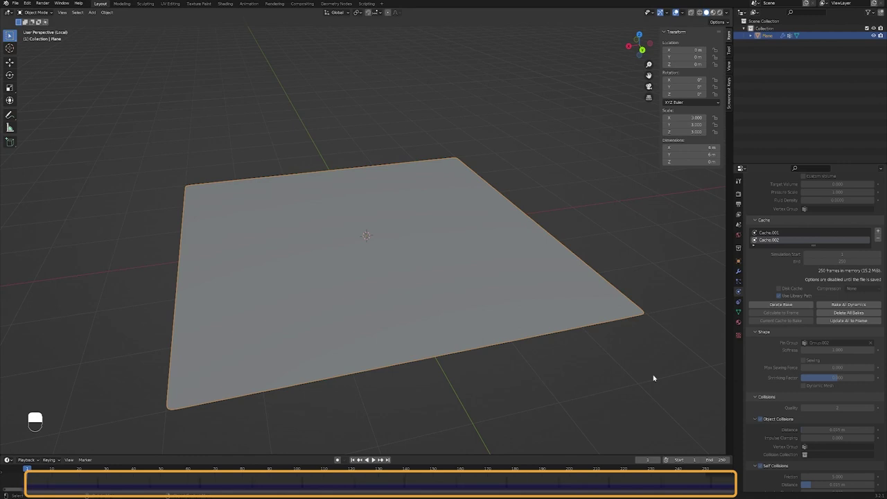
{"action": "key", "text": "space"}
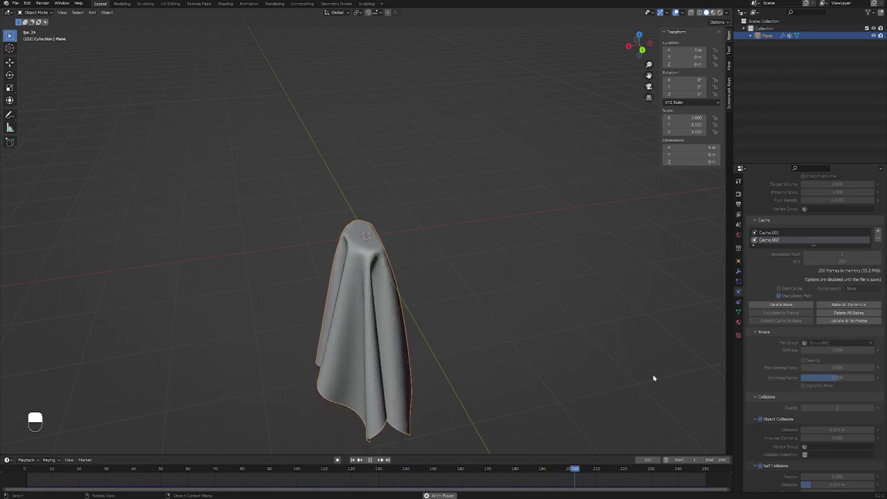
{"action": "key", "text": "space"}
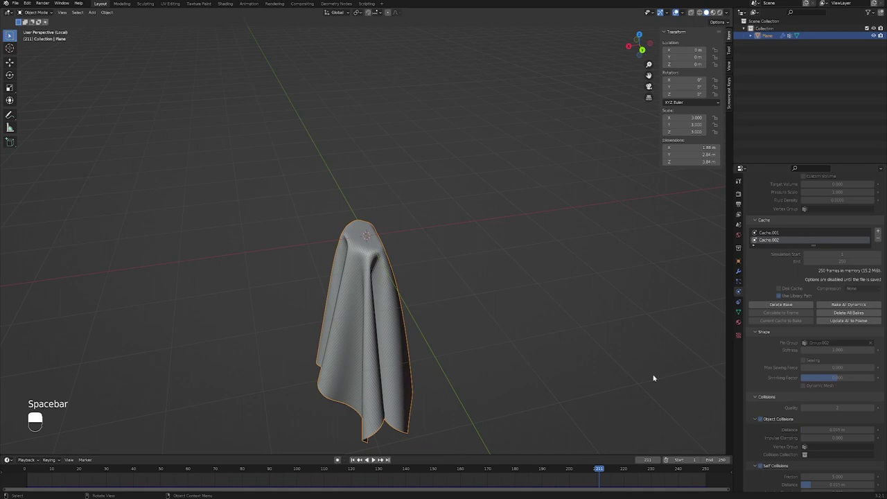
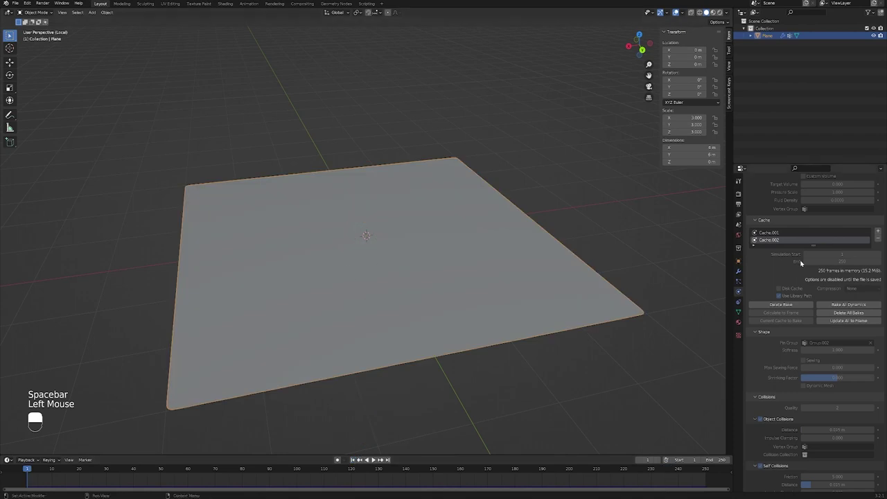
- Add cache slot Cache.003 to the cloth and select a slot in the cache list
{"action": "scroll", "scroll_direction": "up", "scroll_amount": 3}
{"action": "scroll", "scroll_direction": "down", "scroll_amount": 3}
{"action": "left_click", "coordinate": [877, 367]}
{"action": "left_click", "coordinate": [821, 385]}
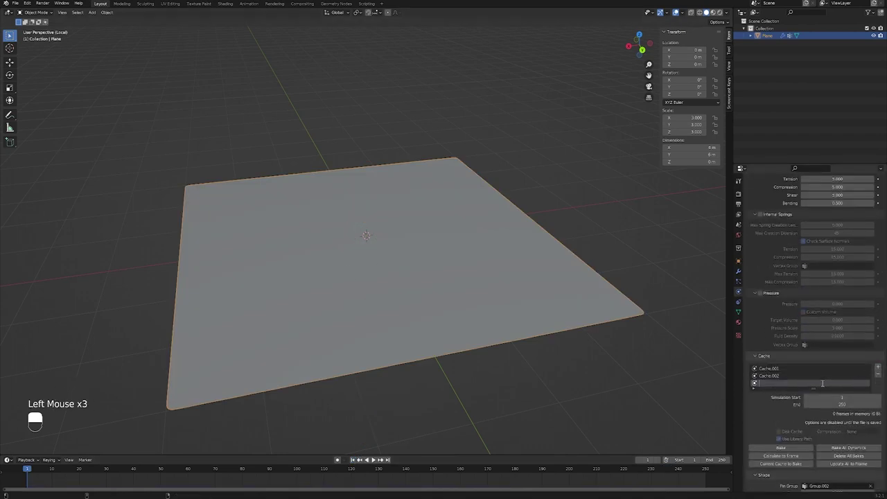
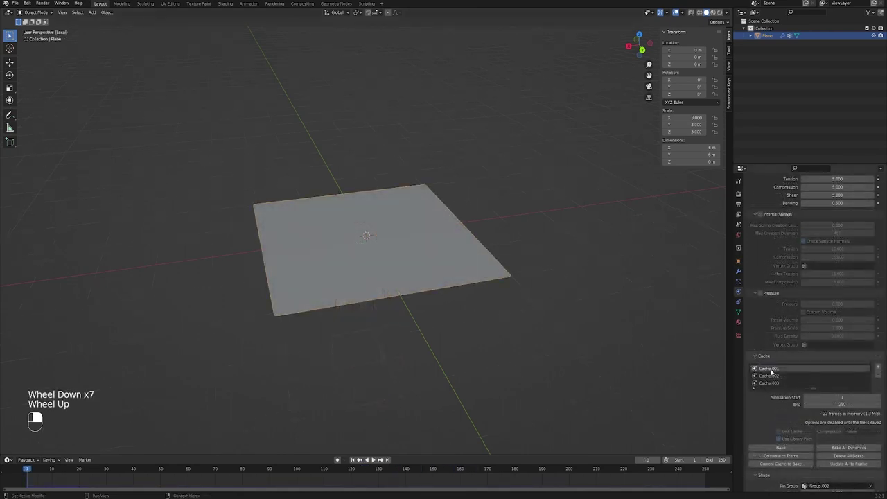
- Play the one-point hanging drape while orbiting the cloth, then stop at frame 1
{"action": "middle_click", "coordinate": [769, 371]}
{"action": "left_click_drag", "start_coordinate": [769, 371], "coordinate": [346, 257]}
{"action": "key", "text": "space"}
{"action": "scroll", "scroll_direction": "up", "scroll_amount": 3}
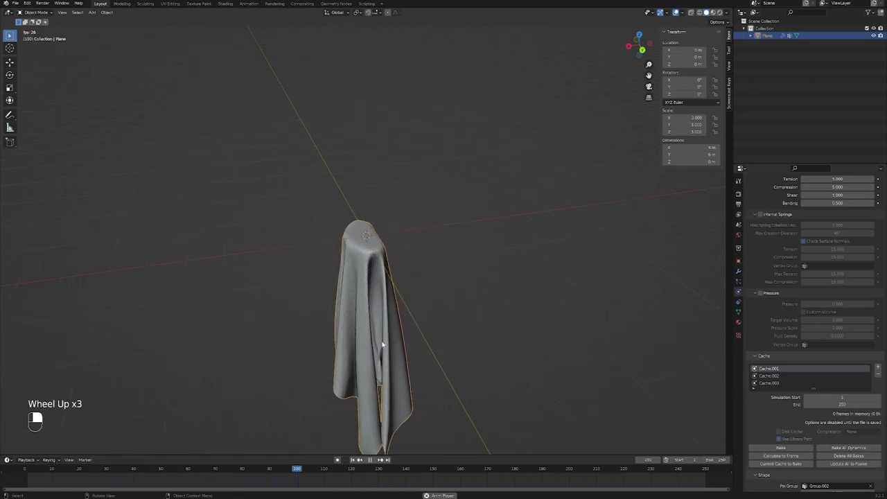
{"action": "left_click_drag", "start_coordinate": [433, 356], "coordinate": [352, 460]}
{"action": "key", "text": "space"}
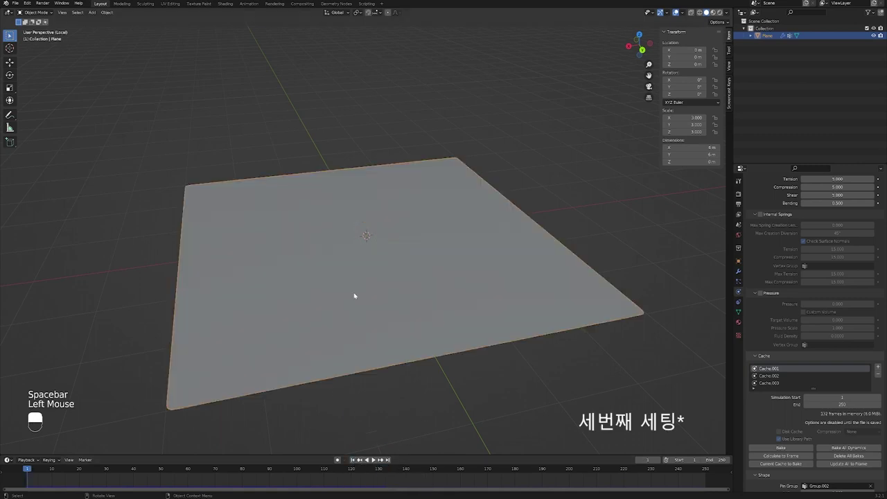
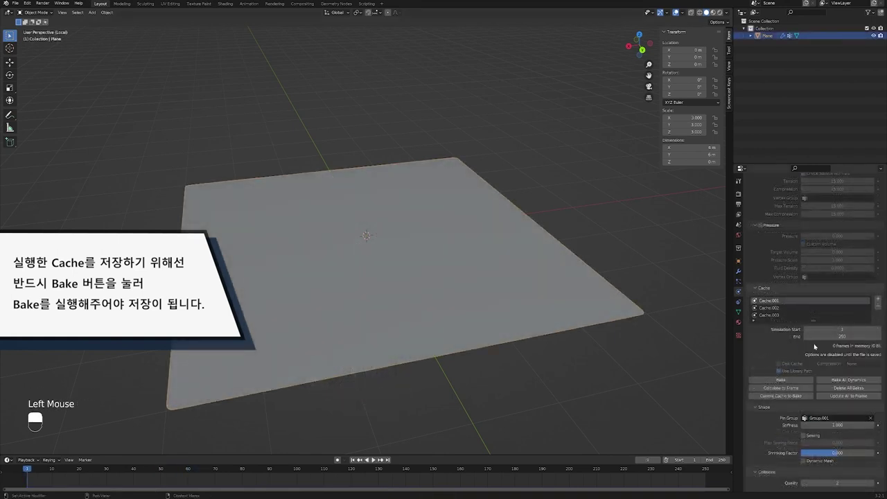
- Bake Cache.001's 250-frame corner-pinned drape and play it back
{"action": "left_click", "coordinate": [794, 378]}
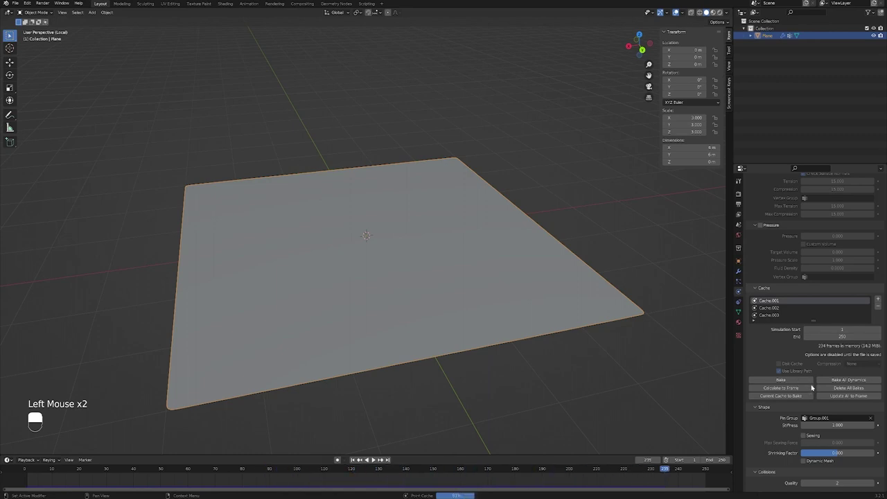
{"action": "key", "text": "space"}
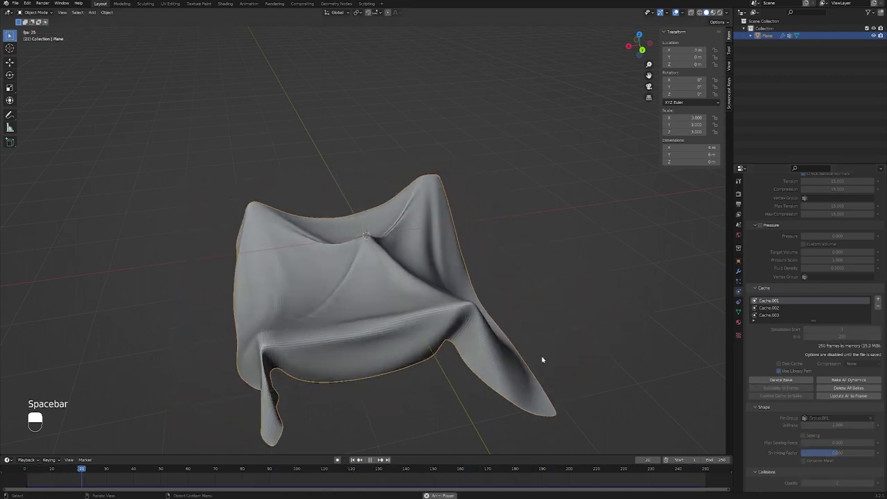
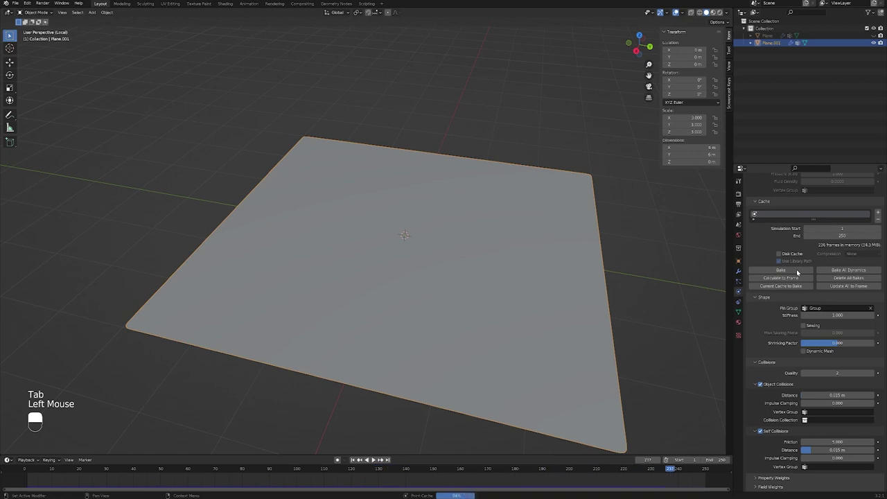
- Play Plane.001's baked hanging drape and orbit around it
{"action": "left_click", "coordinate": [14, 457]}
{"action": "key", "text": "space"}
{"action": "left_click_drag", "start_coordinate": [277, 337], "coordinate": [268, 262]}
{"action": "middle_click", "coordinate": [269, 263]}
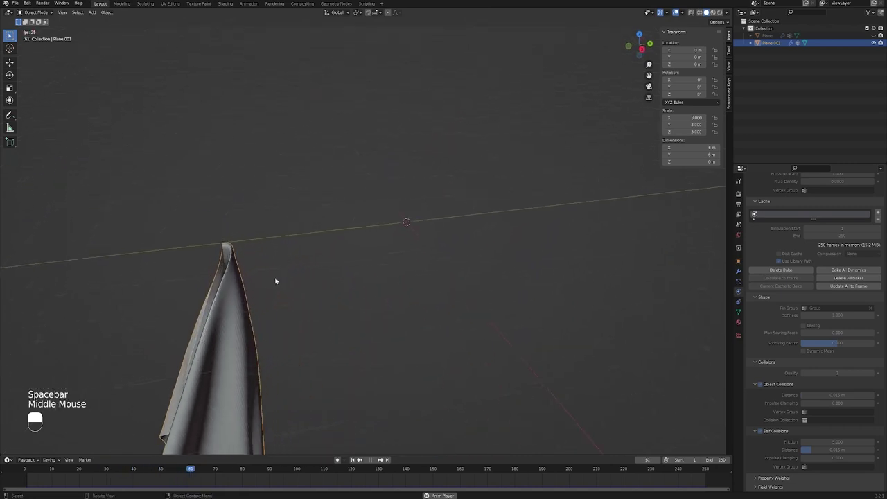